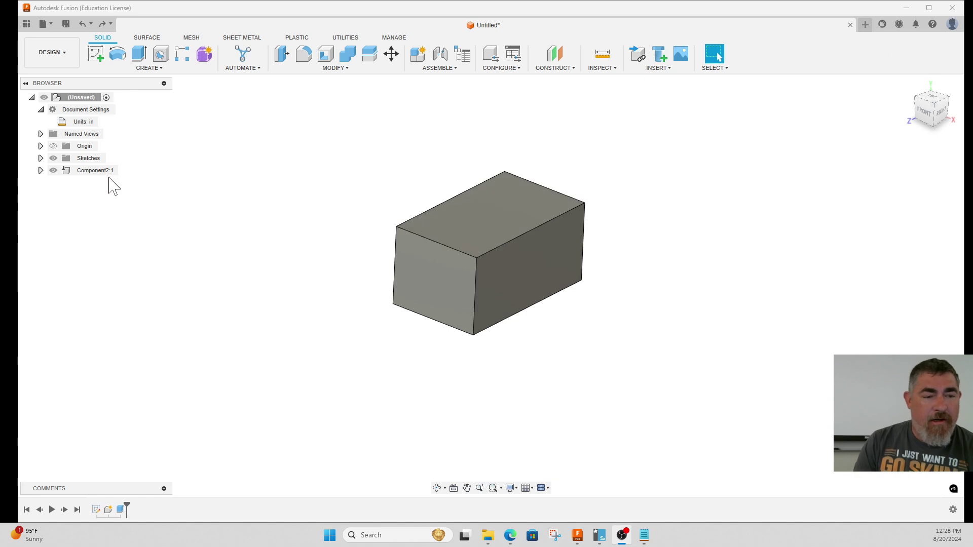
Orbit the block so its top face is visible for a new sketch
{"action": "left_click", "coordinate": [572, 317]}
{"action": "middle_click", "coordinate": [531, 369]}
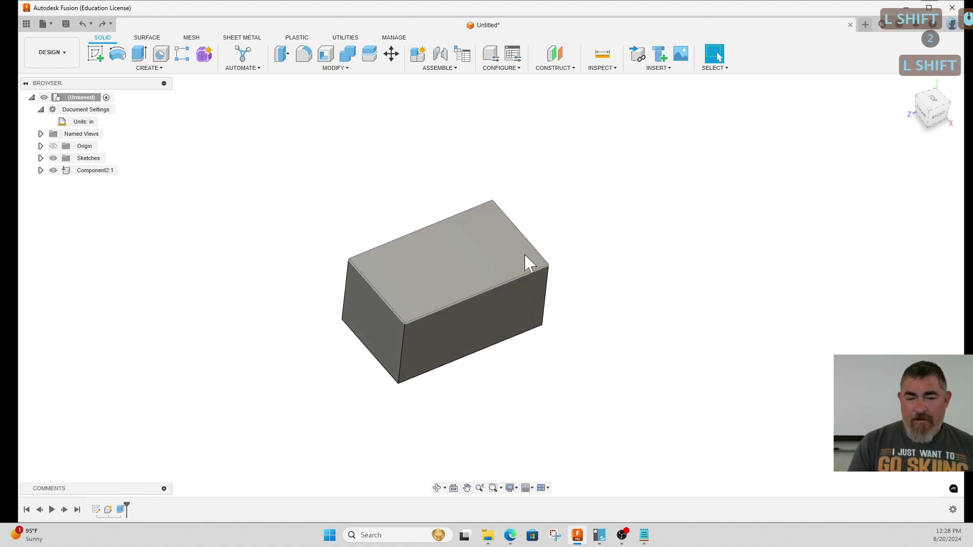
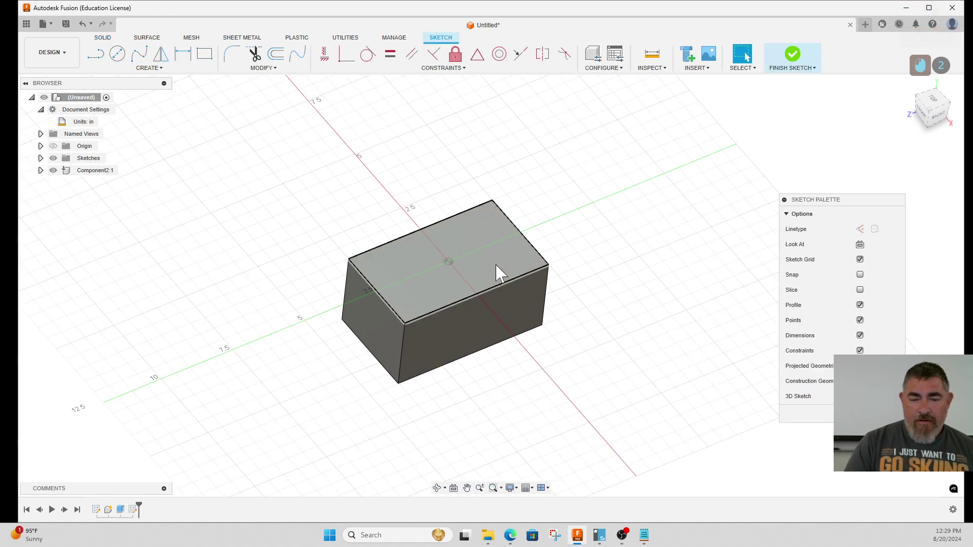
Draw a small 2-point rectangle on the block's top face near the front edge
{"action": "key", "text": "r"}
{"action": "left_click", "coordinate": [504, 259]}
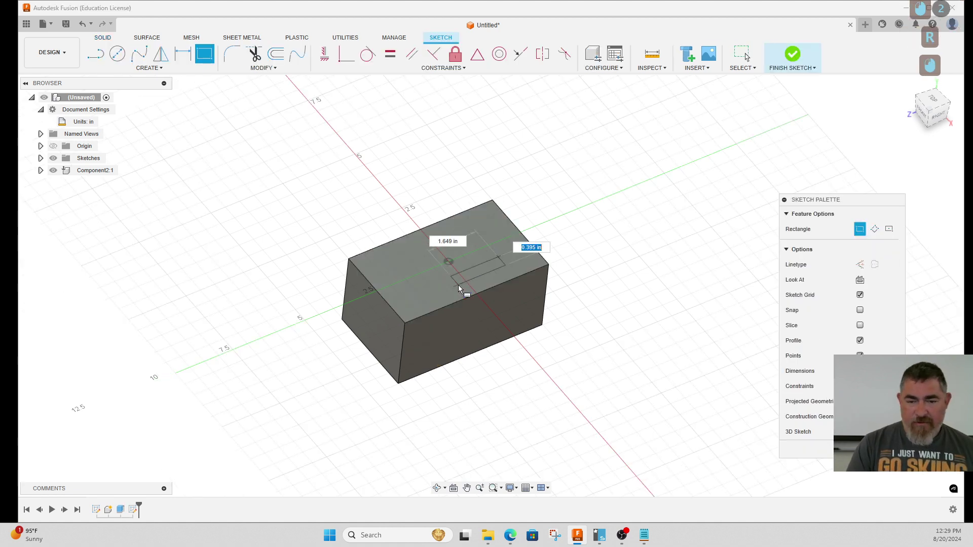
{"action": "left_click", "coordinate": [449, 300]}
Try a Midpoint constraint to centre the rectangle on the edge, then undo it
{"action": "left_click", "coordinate": [485, 64]}
{"action": "left_click", "coordinate": [484, 61]}
{"action": "left_click", "coordinate": [484, 61]}
{"action": "left_click", "coordinate": [483, 61]}
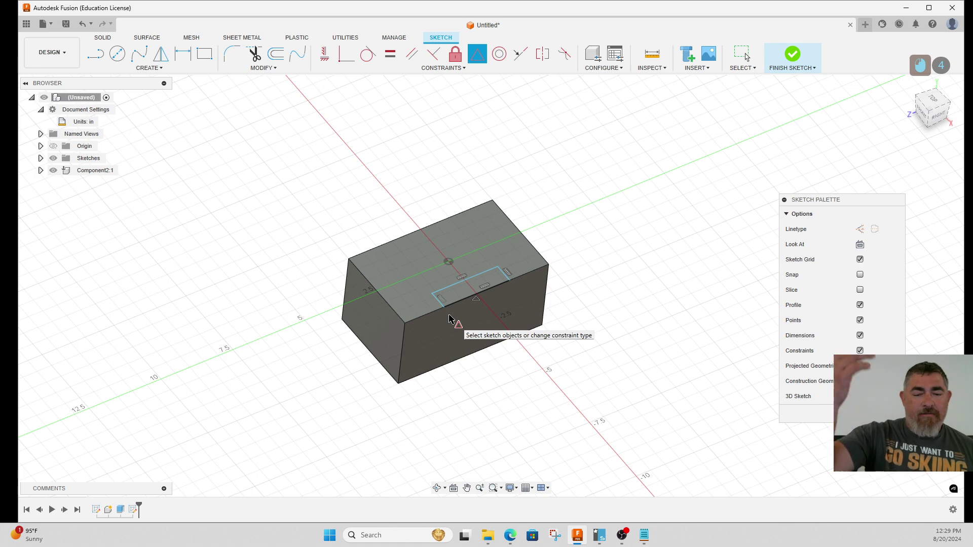
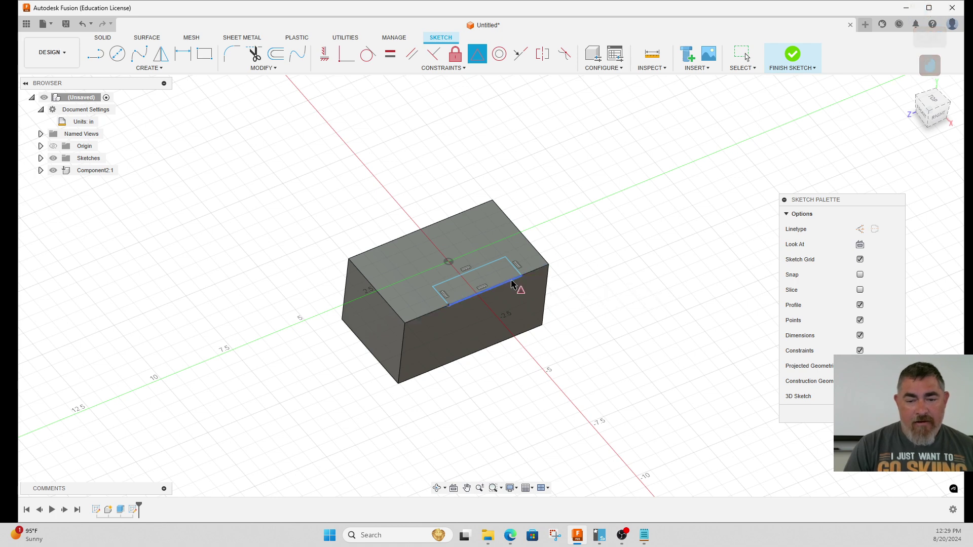
{"action": "key", "text": "Escape"}
{"action": "key", "text": "ctrl+z"}
{"action": "key", "text": "ctrl+z"}
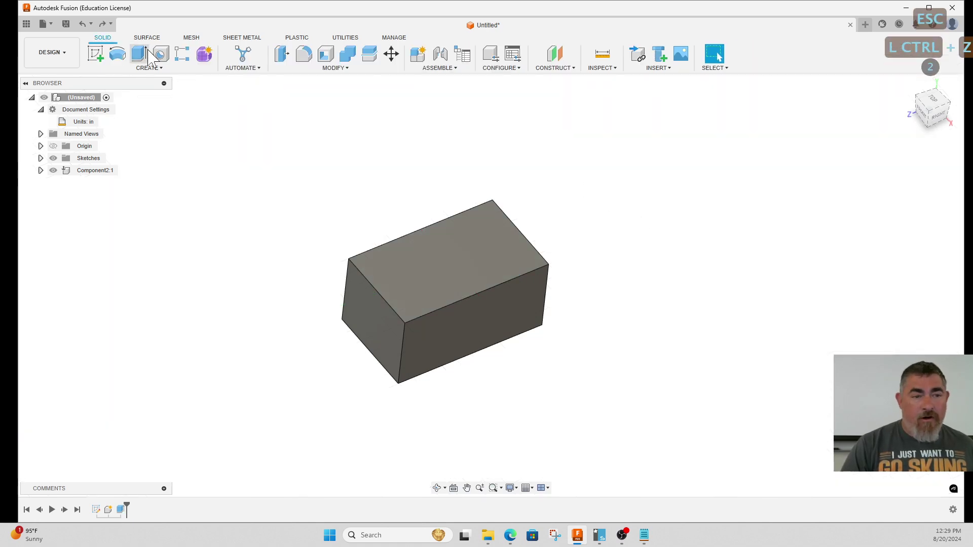
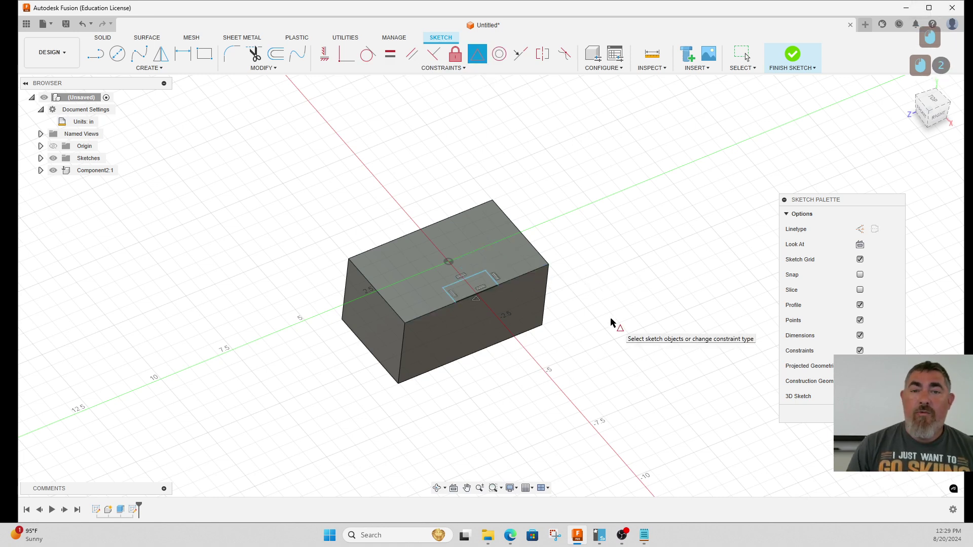
Add the first sketch dimensions to the slot rectangle, including a value of 2
{"action": "key", "text": "Escape"}
{"action": "left_click", "coordinate": [489, 276]}
{"action": "left_click", "coordinate": [616, 236]}
{"action": "key", "text": "d"}
{"action": "left_click", "coordinate": [486, 277]}
{"action": "left_click", "coordinate": [424, 192]}
{"action": "key", "text": "KP_2"}
{"action": "key", "text": "KP_Enter"}
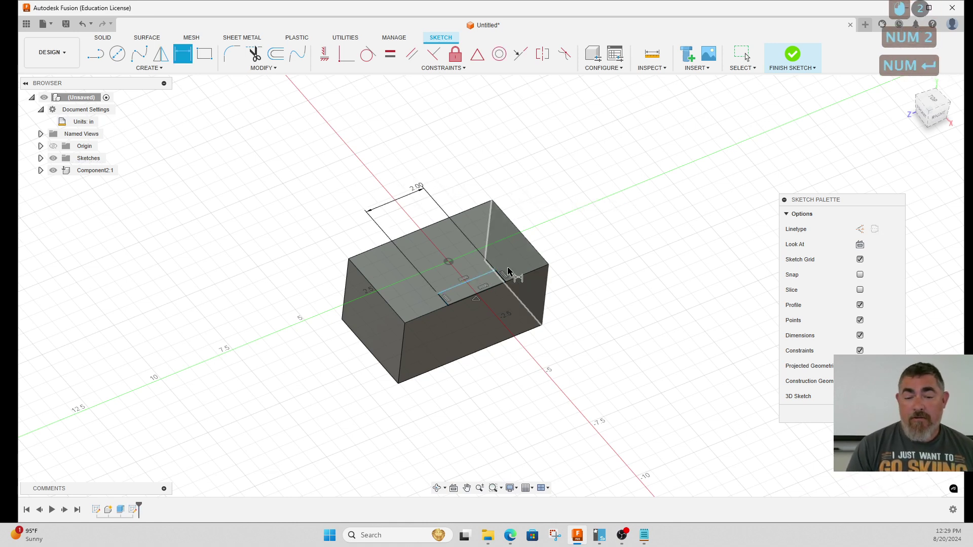
Dimension the rectangle edge 0.5 from the block edge and delete a redundant dimension
{"action": "left_click", "coordinate": [506, 275]}
{"action": "left_click", "coordinate": [633, 224]}
{"action": "key", "text": "KP_Decimal"}
{"action": "key", "text": "KP_5"}
{"action": "key", "text": "KP_Enter"}
{"action": "key", "text": "Escape"}
{"action": "left_click", "coordinate": [419, 199]}
{"action": "key", "text": "Delete"}
{"action": "key", "text": "d"}
Dimension the rectangle's short side 1 from the block edge and finish the sketch
{"action": "left_click", "coordinate": [444, 300]}
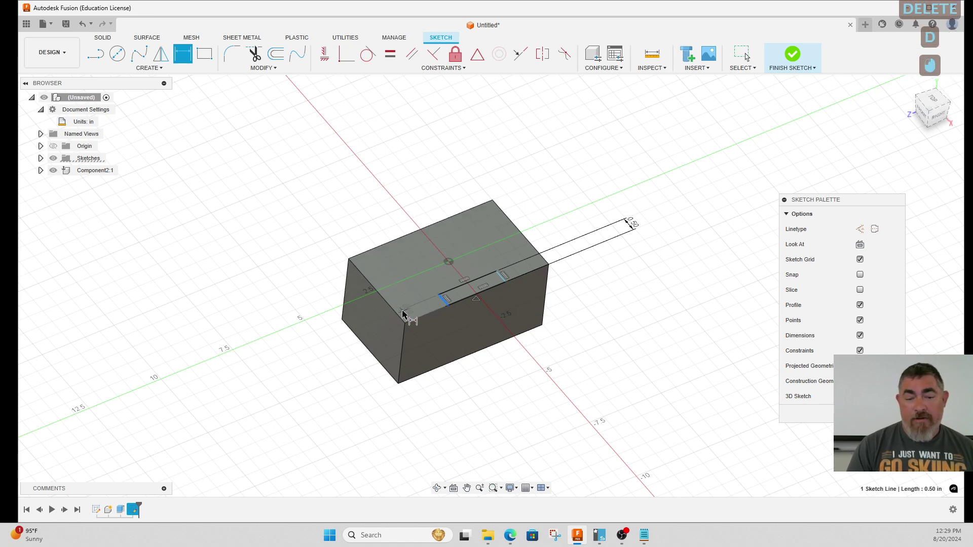
{"action": "left_click", "coordinate": [403, 313]}
{"action": "left_click", "coordinate": [503, 393]}
{"action": "key", "text": "KP_1"}
{"action": "key", "text": "KP_Enter"}
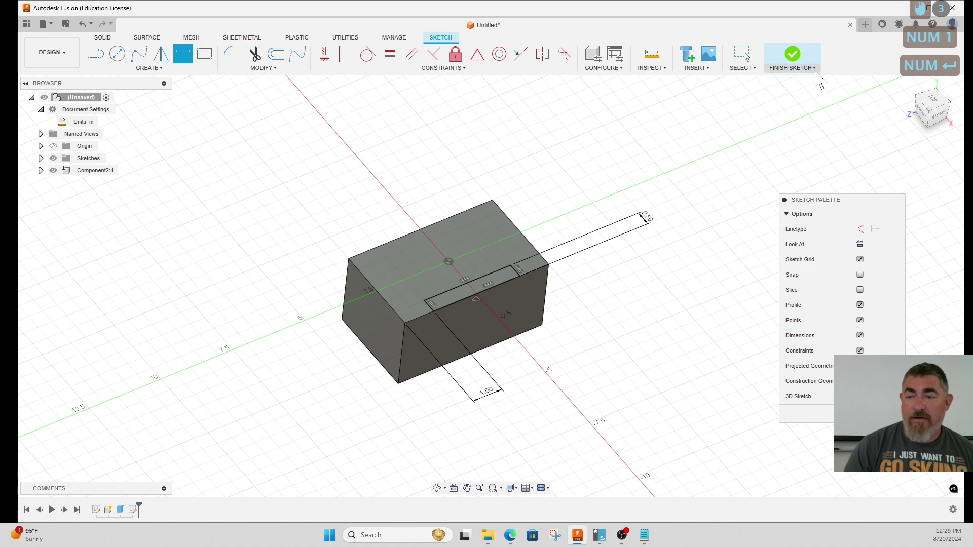
{"action": "left_click", "coordinate": [800, 64]}
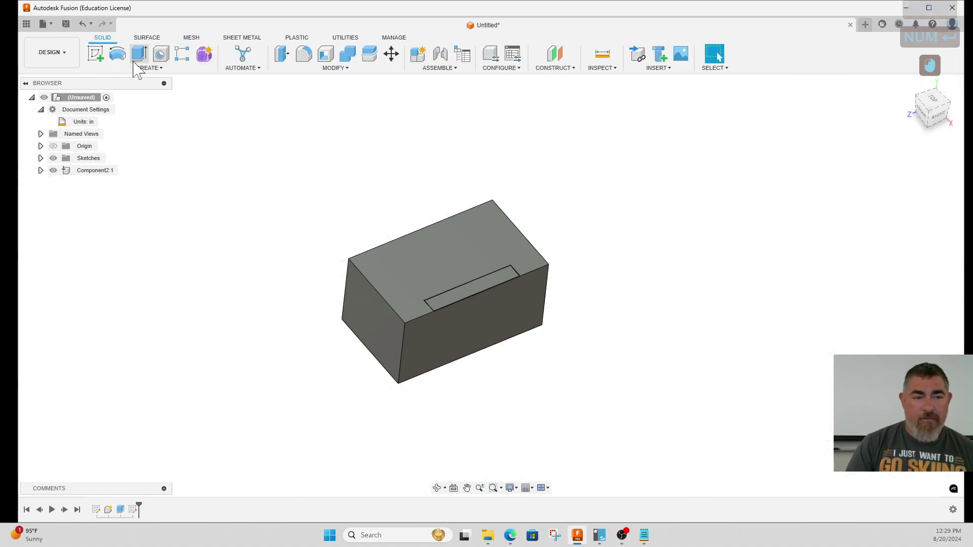
Start an Extrude and select the slot rectangle profile to cut
{"action": "left_click", "coordinate": [142, 62]}
{"action": "left_click", "coordinate": [469, 298]}
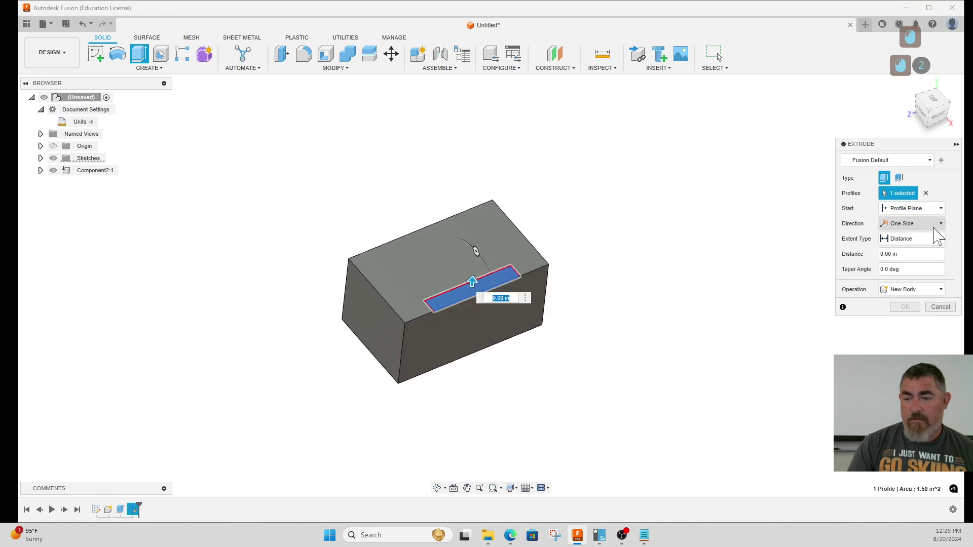
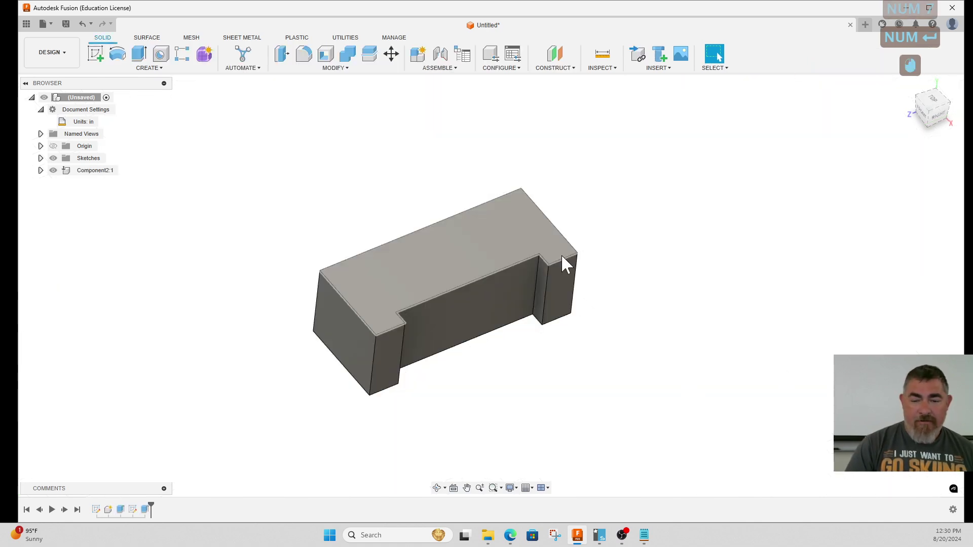
Reopen the notch sketch from the timeline and delete its old offset dimension
{"action": "left_click", "coordinate": [566, 261]}
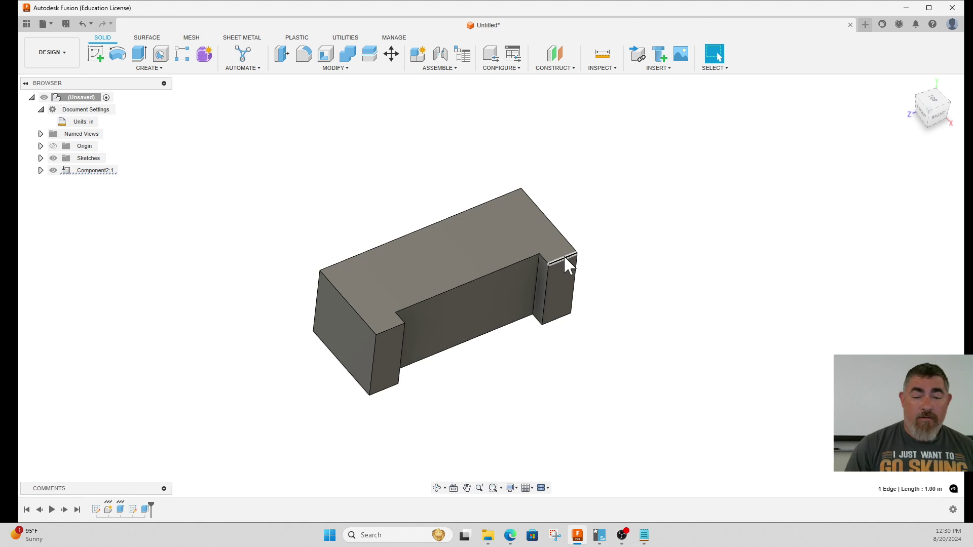
{"action": "left_click", "coordinate": [239, 489]}
{"action": "double_click", "coordinate": [134, 515]}
{"action": "left_click", "coordinate": [460, 416]}
{"action": "key", "text": "Delete"}
Dimension the notch edge 4.00 so it is centred, then finish the sketch
{"action": "key", "text": "d"}
{"action": "left_click", "coordinate": [453, 292]}
{"action": "left_click", "coordinate": [397, 200]}
{"action": "key", "text": "KP_4"}
{"action": "key", "text": "KP_Enter"}
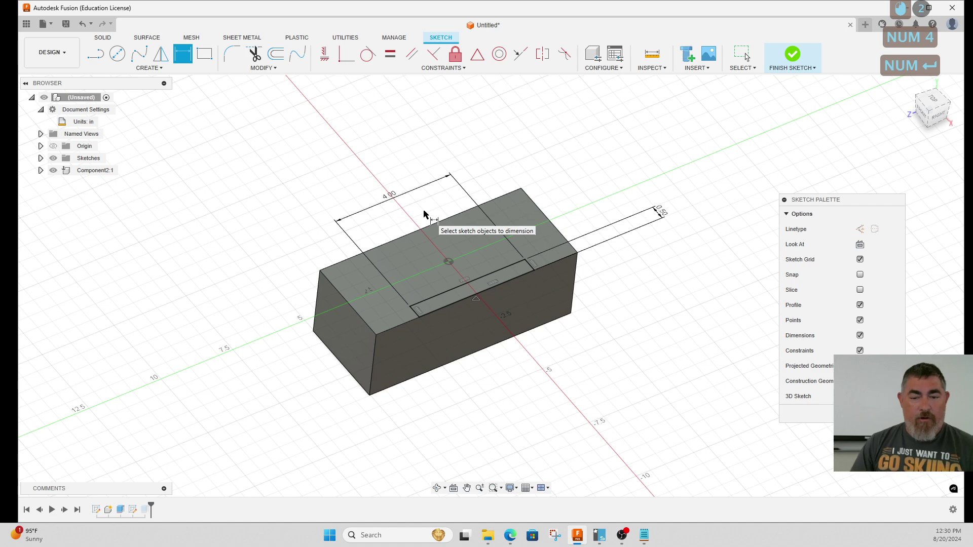
{"action": "left_click", "coordinate": [798, 59]}
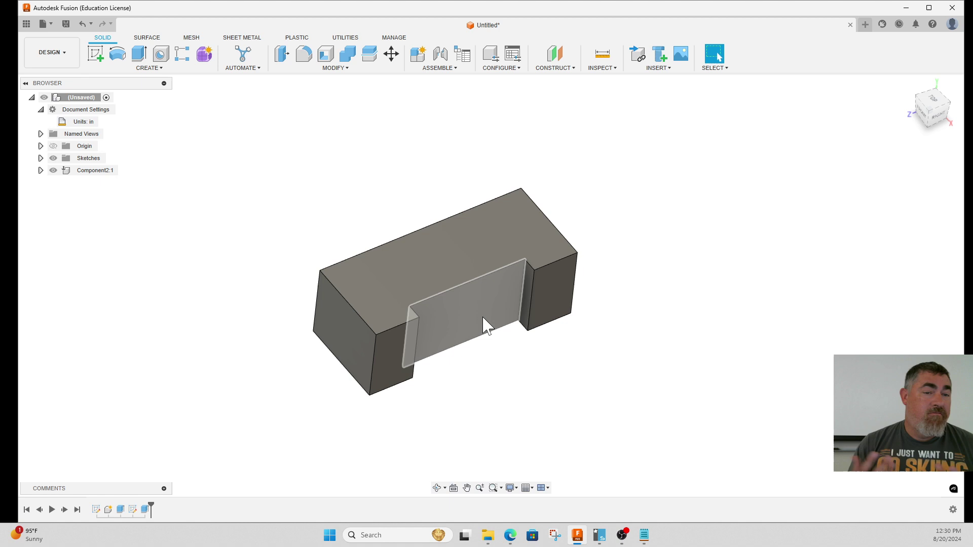
Begin a new sketch on the chosen plane
{"action": "left_click", "coordinate": [100, 60]}
{"action": "left_click", "coordinate": [372, 298]}
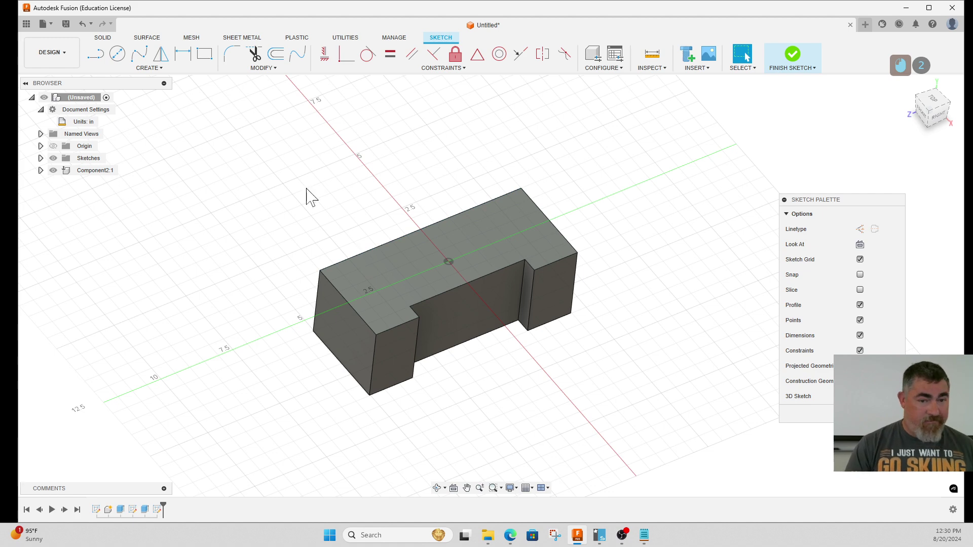
{"action": "left_click", "coordinate": [155, 76]}
{"action": "left_click", "coordinate": [130, 177]}
{"action": "left_click", "coordinate": [355, 307]}
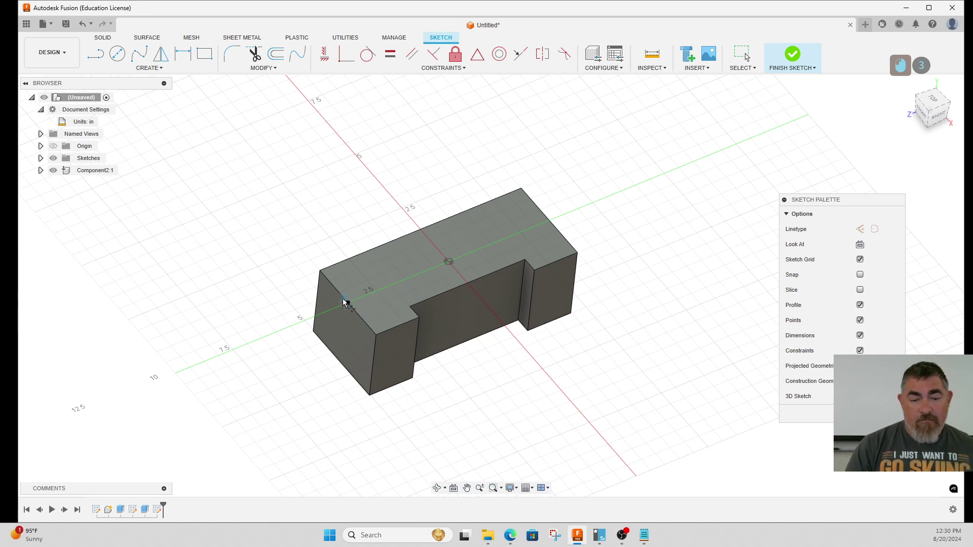
{"action": "key", "text": "Escape"}
{"action": "left_click", "coordinate": [351, 309]}
{"action": "key", "text": "Delete"}
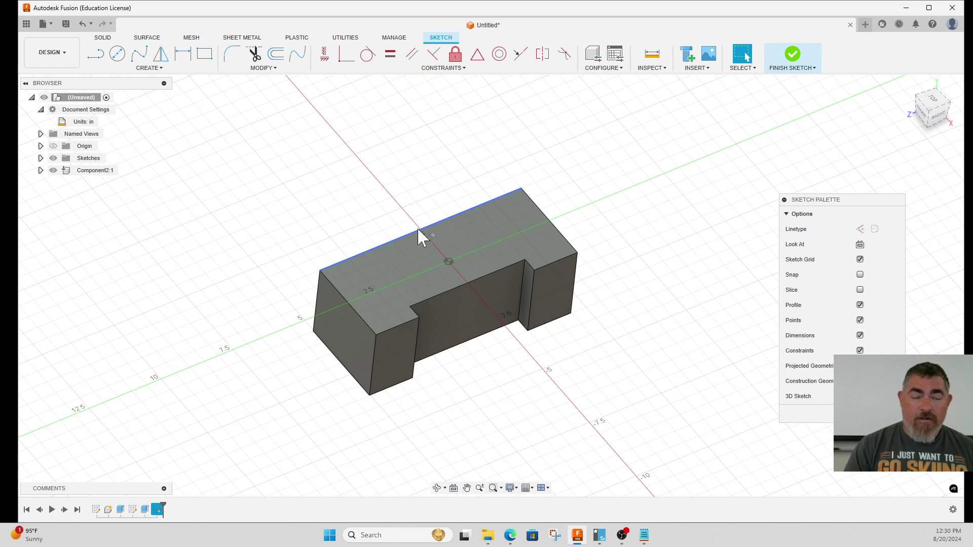
Draw a centre-to-centre slot on the top face with two centre points and a width
{"action": "left_click", "coordinate": [142, 75]}
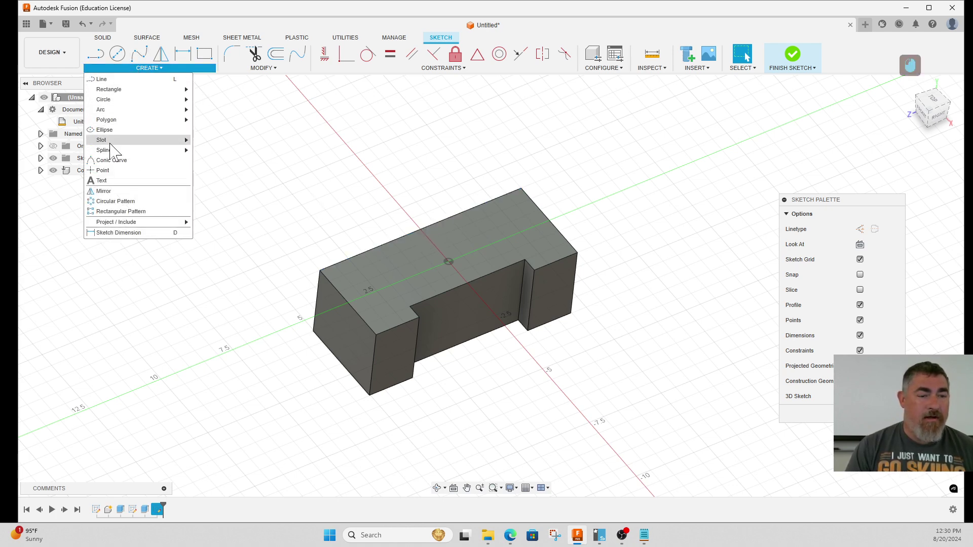
{"action": "left_click", "coordinate": [112, 144]}
{"action": "left_click", "coordinate": [214, 165]}
{"action": "left_click", "coordinate": [437, 247]}
{"action": "left_click", "coordinate": [472, 232]}
{"action": "left_click", "coordinate": [446, 252]}
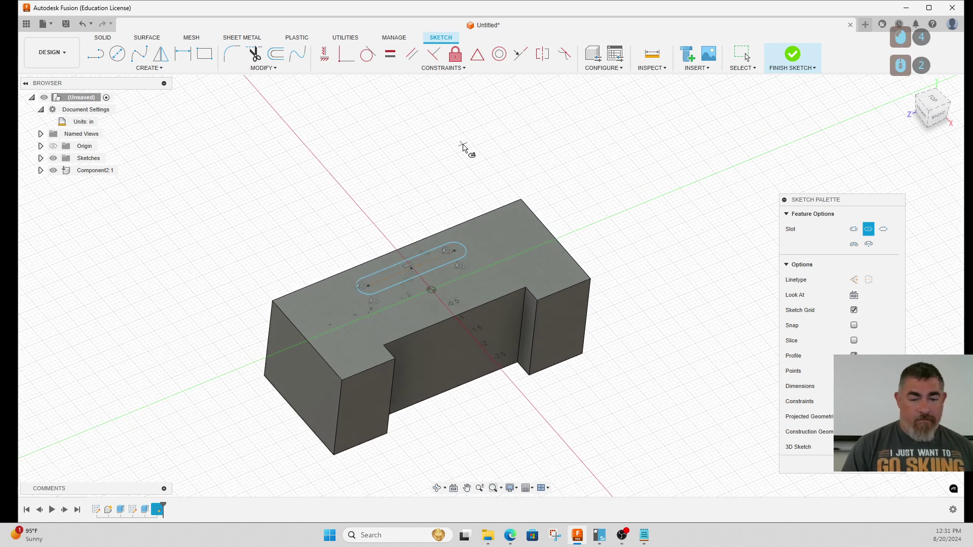
Leave the slot tool and select sketch geometry on the top face
{"action": "key", "text": "Escape"}
{"action": "left_click", "coordinate": [415, 273]}
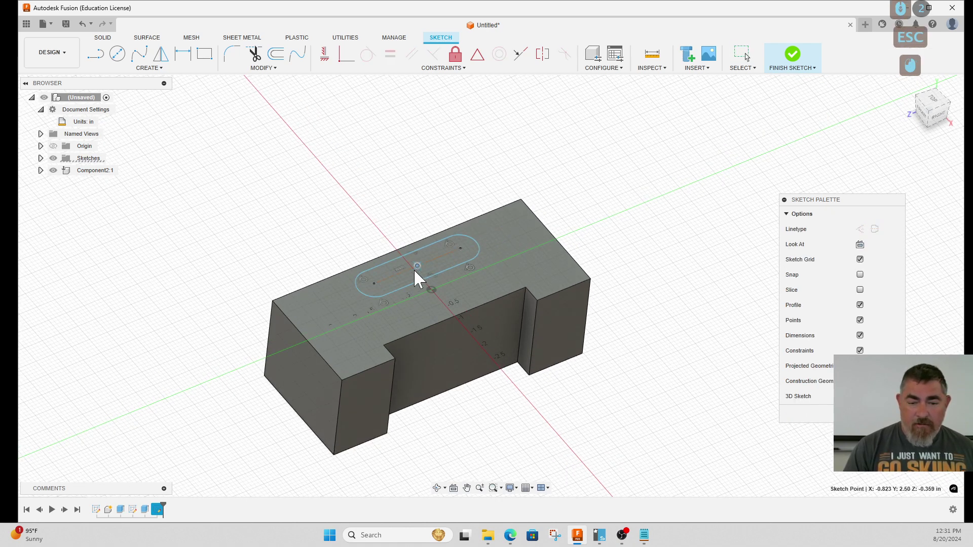
{"action": "left_click", "coordinate": [692, 200]}
Draw a construction line from the slot's centre to the origin
{"action": "key", "text": "l"}
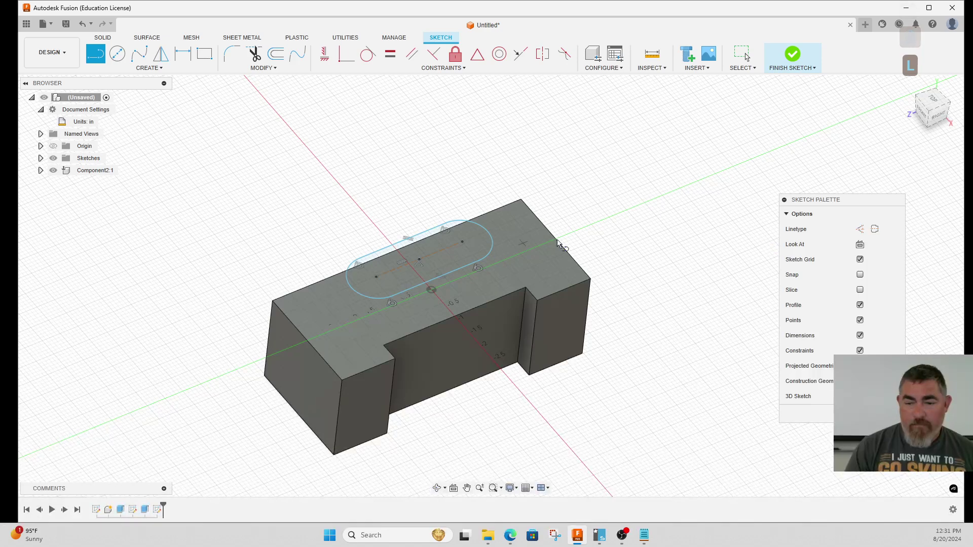
{"action": "left_click", "coordinate": [426, 260]}
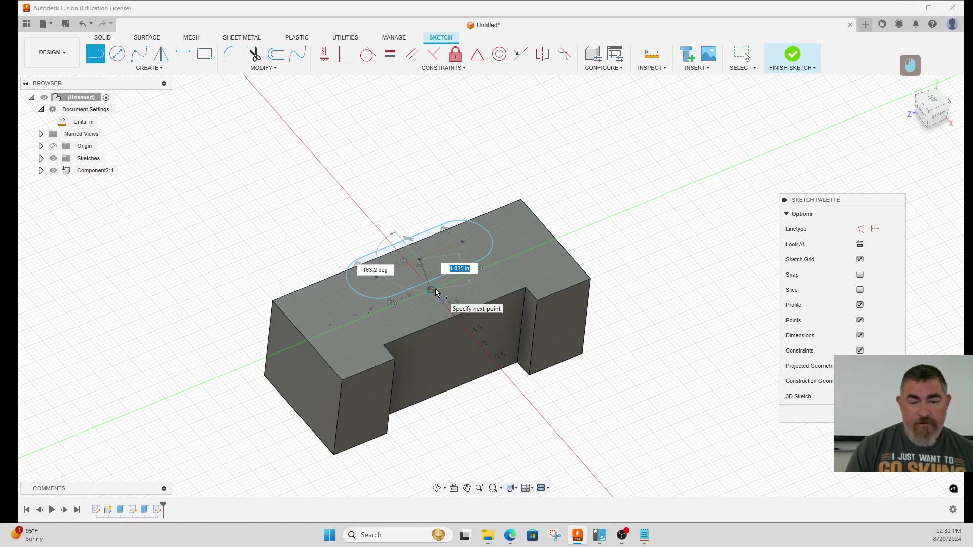
{"action": "left_click", "coordinate": [440, 291]}
{"action": "key", "text": "Escape"}
{"action": "left_click", "coordinate": [429, 279]}
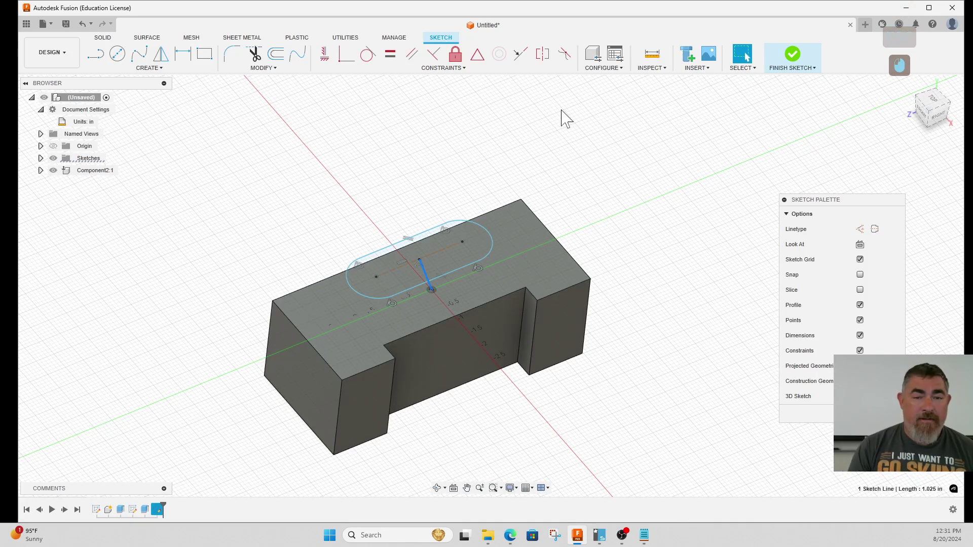
{"action": "left_click", "coordinate": [330, 62]}
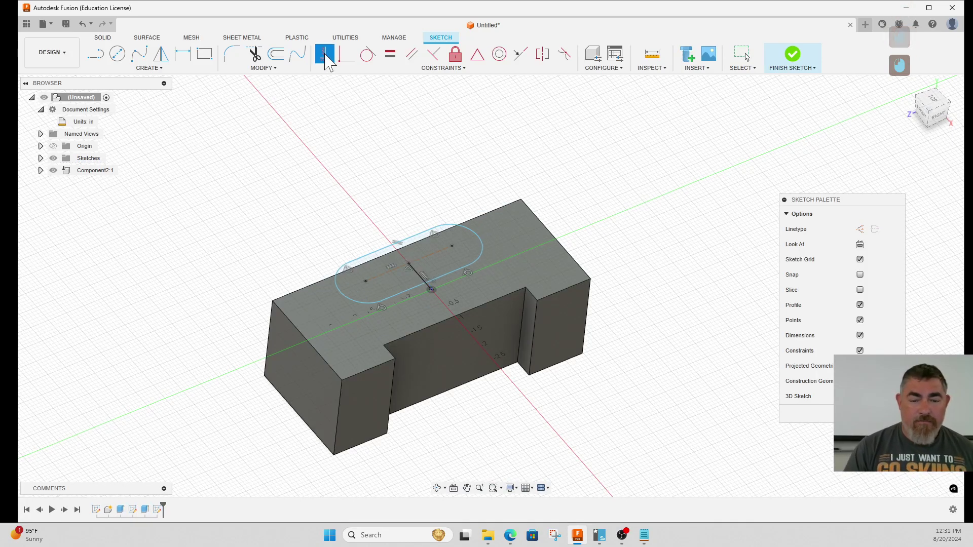
{"action": "key", "text": "Escape"}
Dimension the slot 1.5 using Sketch Dimension
{"action": "left_click", "coordinate": [415, 270]}
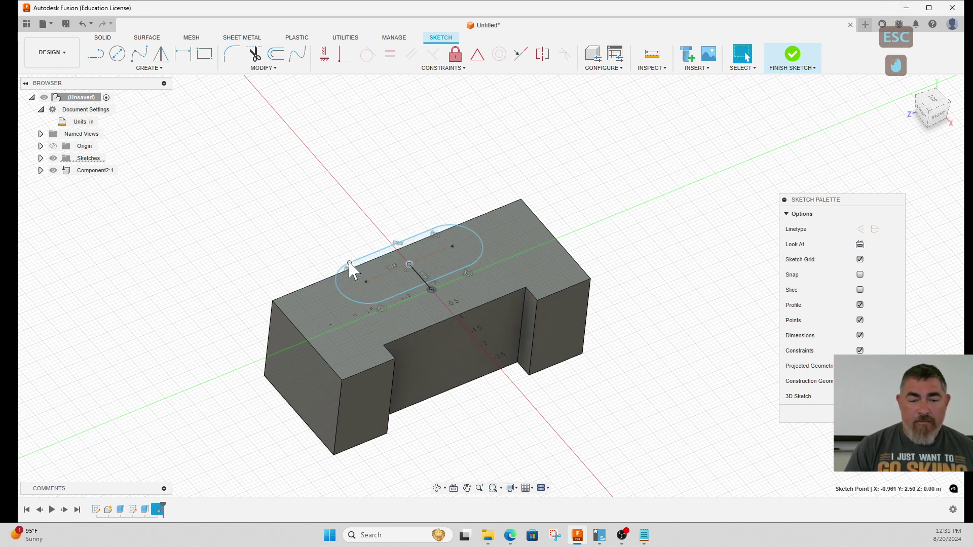
{"action": "left_click", "coordinate": [354, 267]}
{"action": "left_click", "coordinate": [374, 230]}
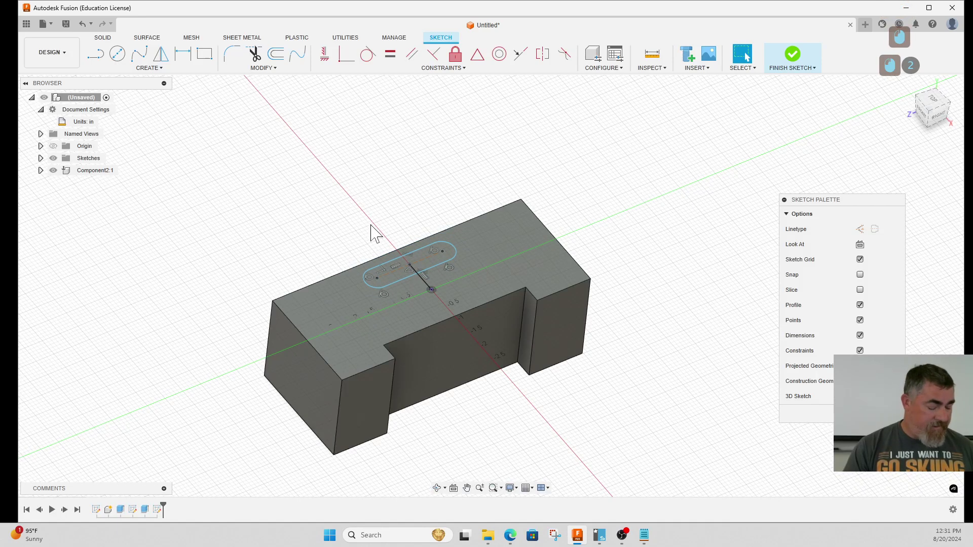
{"action": "key", "text": "d"}
{"action": "left_click", "coordinate": [394, 269]}
{"action": "left_click", "coordinate": [377, 227]}
{"action": "key", "text": "KP_1"}
{"action": "key", "text": "KP_Decimal"}
{"action": "key", "text": "KP_5"}
{"action": "key", "text": "KP_Enter"}
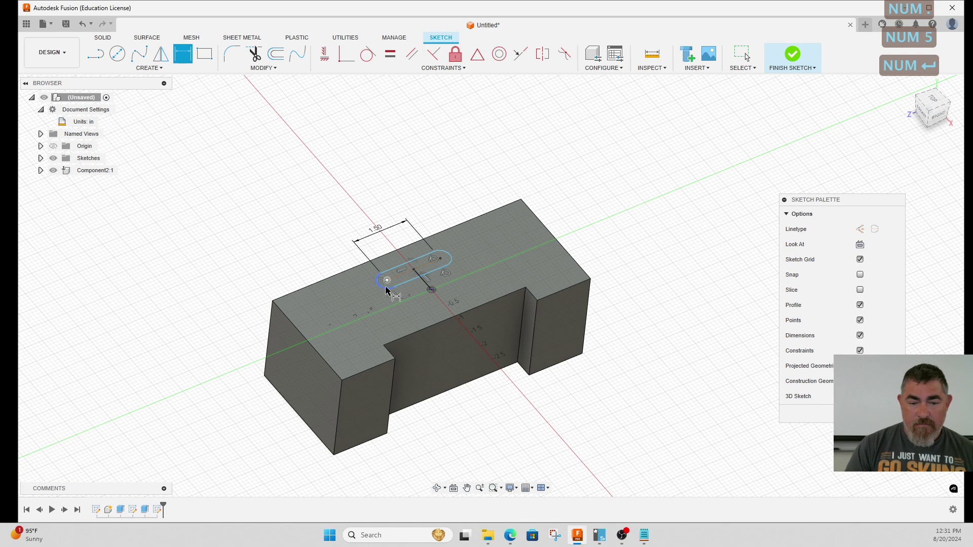
Dimension the slot end radius 0.15
{"action": "left_click", "coordinate": [391, 288]}
{"action": "left_click", "coordinate": [292, 267]}
{"action": "key", "text": "KP_Decimal"}
{"action": "key", "text": "KP_1"}
{"action": "key", "text": "KP_5"}
{"action": "key", "text": "KP_Enter"}
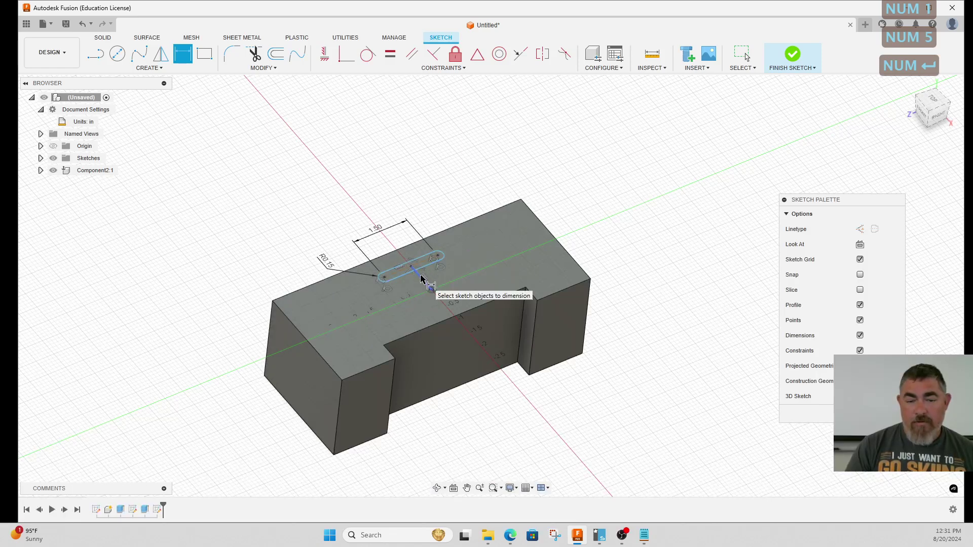
Dimension the slot centre 0.75 from the block edge and finish the sketch
{"action": "left_click", "coordinate": [426, 282]}
{"action": "left_click", "coordinate": [596, 205]}
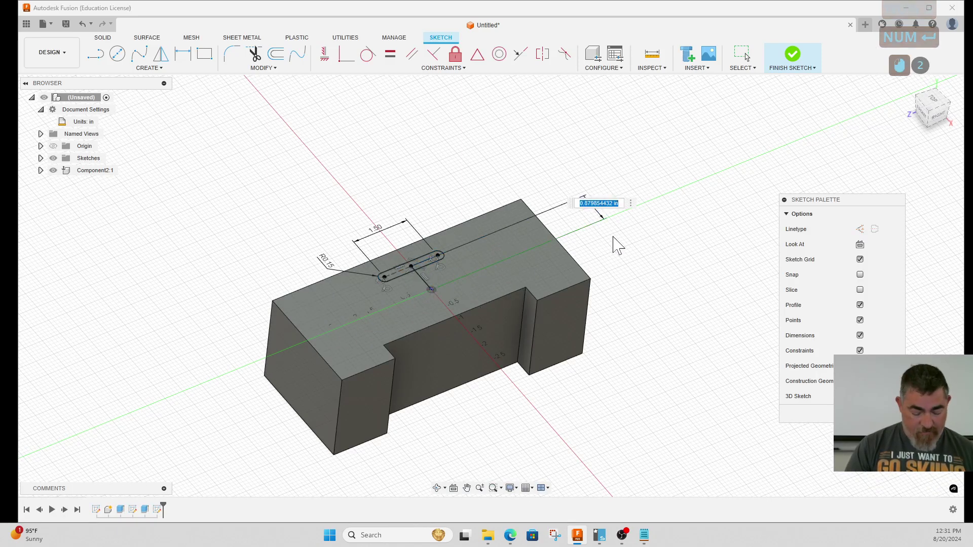
{"action": "key", "text": "KP_Decimal"}
{"action": "key", "text": "KP_7"}
{"action": "key", "text": "KP_5"}
{"action": "key", "text": "KP_Enter"}
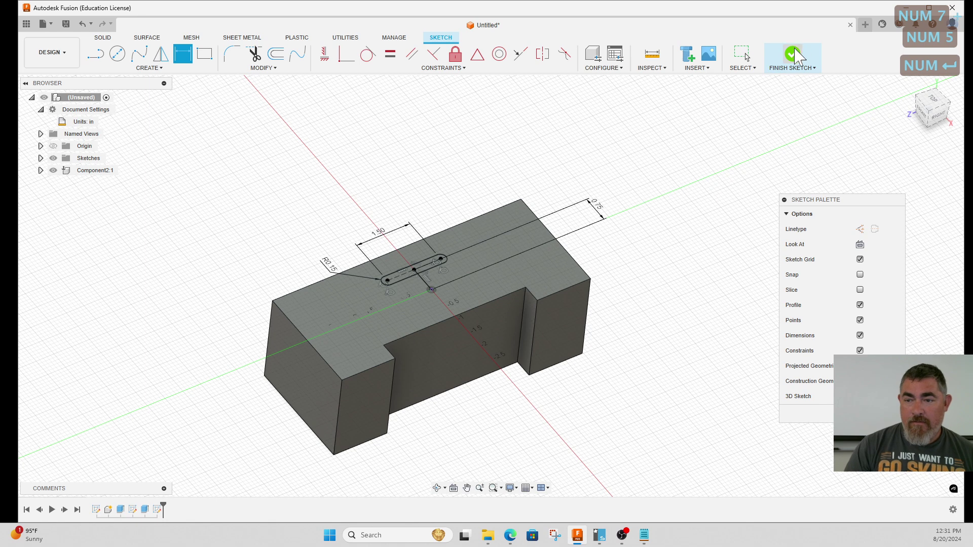
{"action": "left_click", "coordinate": [799, 60]}
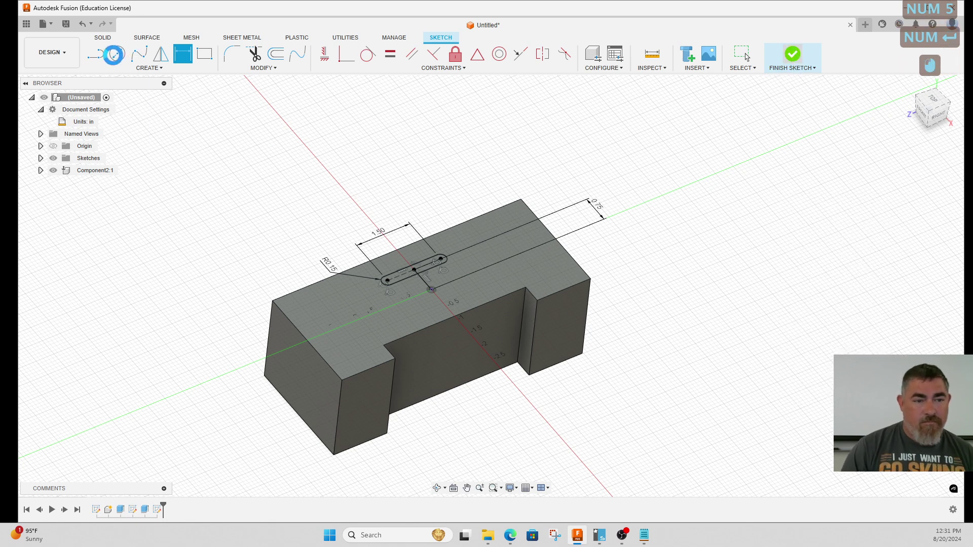
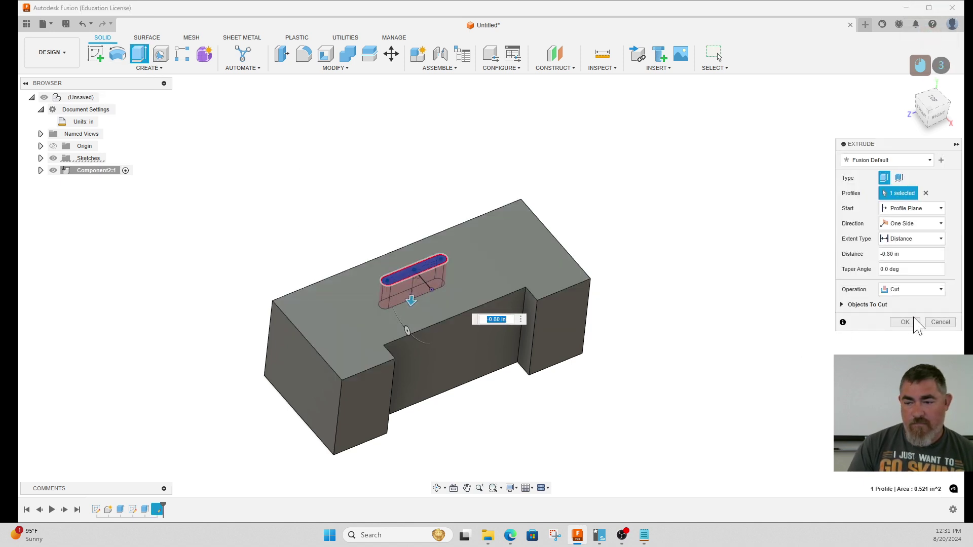
Confirm the slot cut, then reopen the base sketch and set its length to 6
{"action": "left_click", "coordinate": [915, 333]}
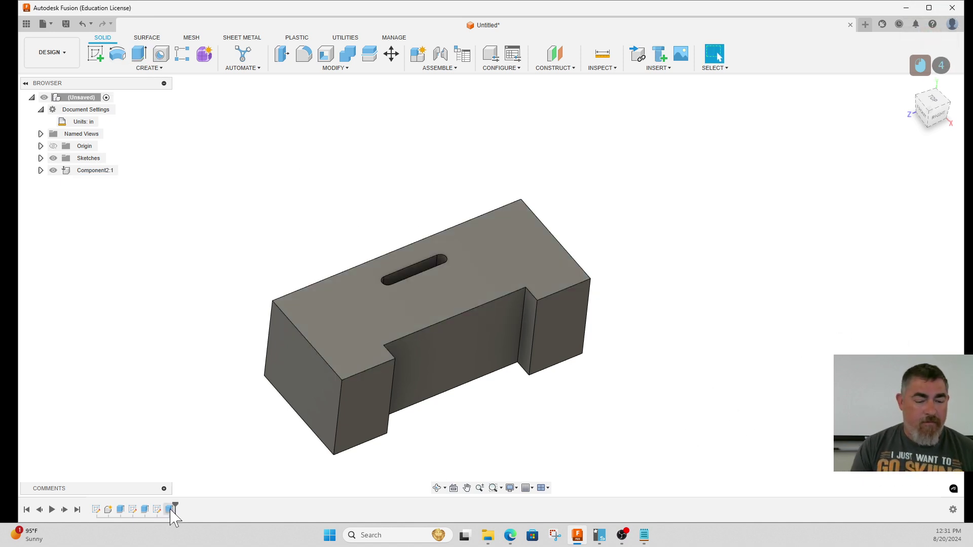
{"action": "double_click", "coordinate": [100, 511]}
{"action": "double_click", "coordinate": [429, 232]}
{"action": "key", "text": "KP_6"}
{"action": "key", "text": "KP_Enter"}
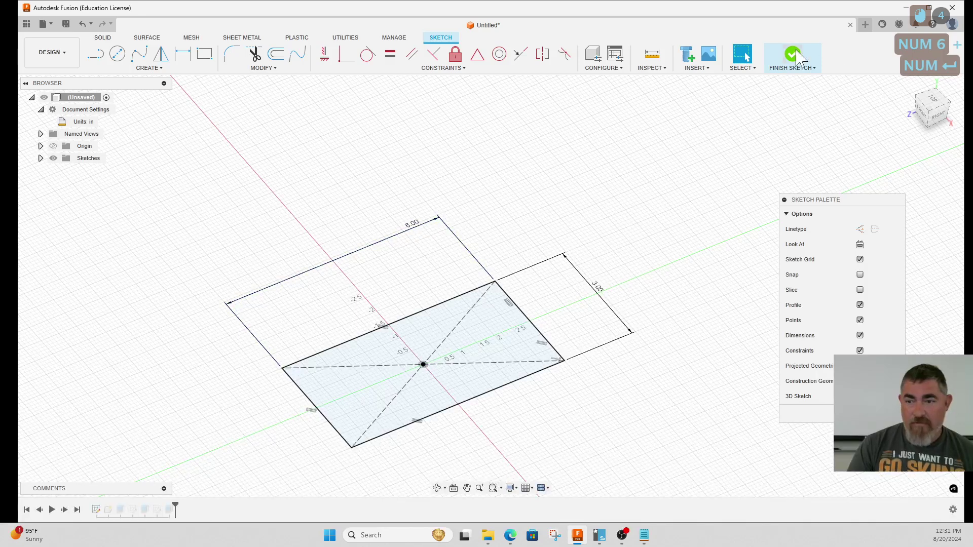
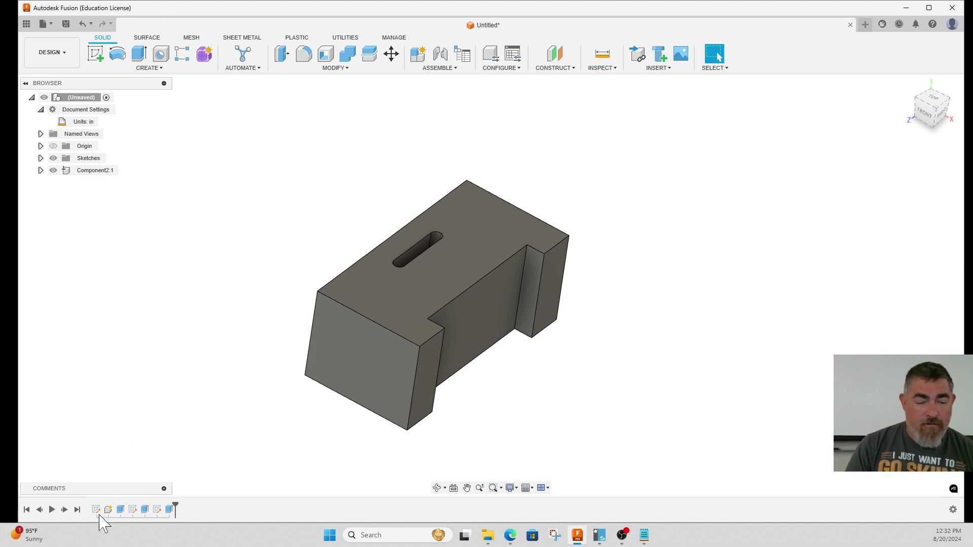
Briefly reopen and leave the base sketch, then reposition the view of the block
{"action": "left_click", "coordinate": [101, 515]}
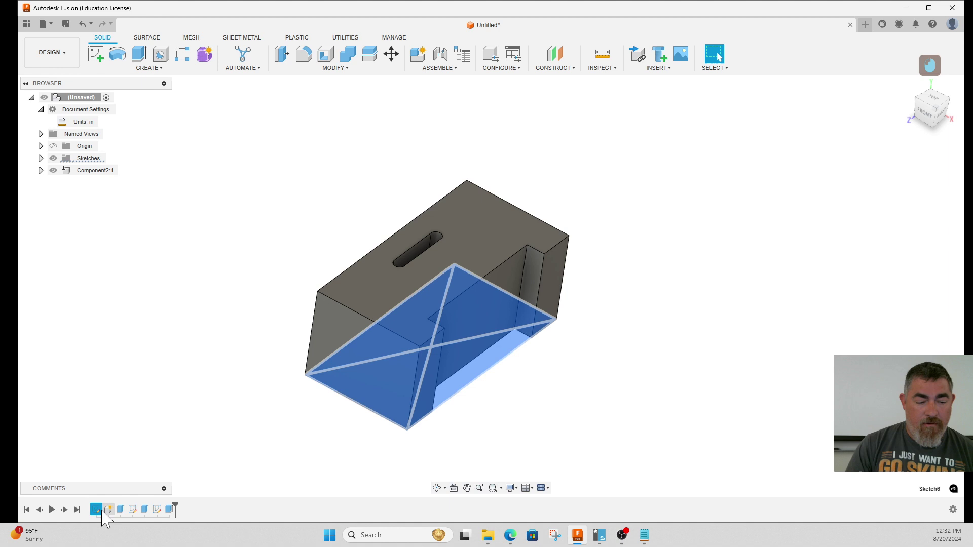
{"action": "left_click", "coordinate": [105, 518]}
{"action": "double_click", "coordinate": [106, 517]}
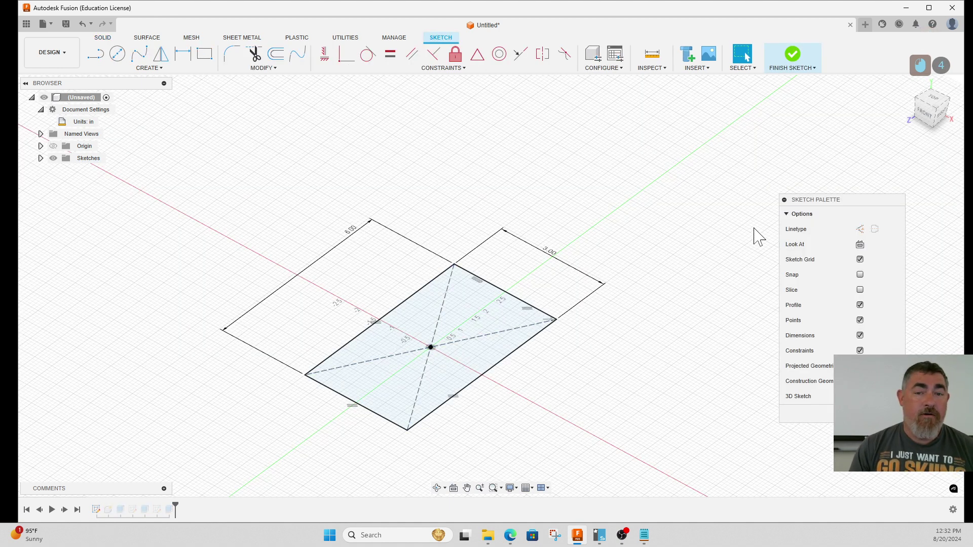
{"action": "left_click", "coordinate": [800, 68]}
{"action": "left_click", "coordinate": [54, 152]}
{"action": "scroll", "scroll_direction": "down", "scroll_amount": 3}
{"action": "left_click", "coordinate": [928, 45]}
{"action": "middle_click", "coordinate": [919, 45]}
{"action": "middle_click", "coordinate": [919, 27]}
{"action": "middle_click", "coordinate": [918, 27]}
Start a sketch on the origin mid-plane and project the block's edge into it
{"action": "left_click", "coordinate": [175, 194]}
{"action": "left_click", "coordinate": [102, 66]}
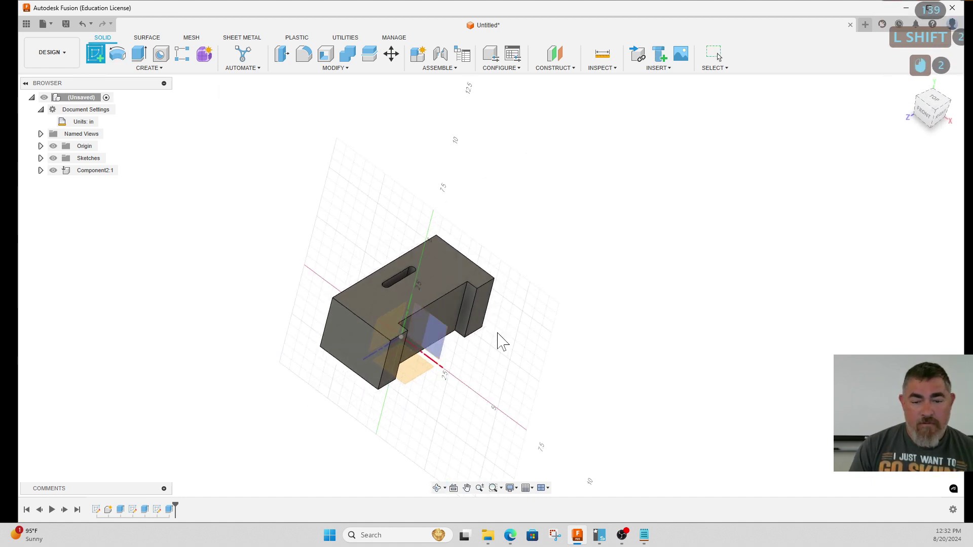
{"action": "left_click", "coordinate": [445, 342]}
{"action": "scroll", "scroll_direction": "down", "scroll_amount": 3}
{"action": "key", "text": "p"}
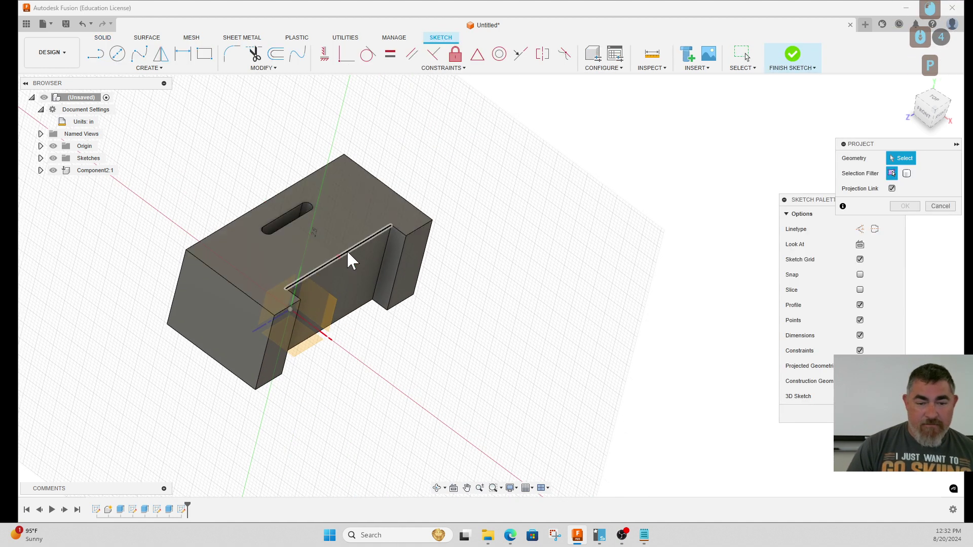
{"action": "left_click", "coordinate": [352, 257]}
{"action": "left_click", "coordinate": [912, 213]}
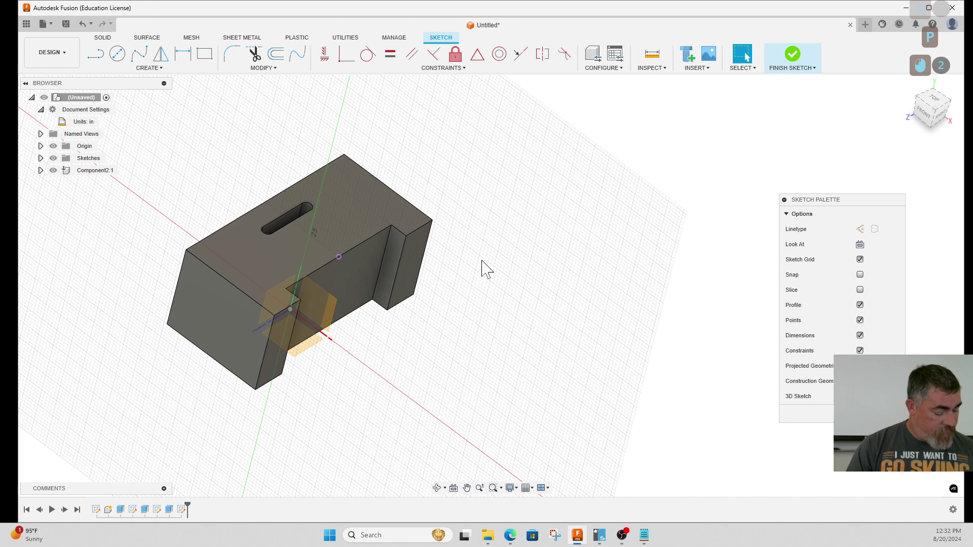
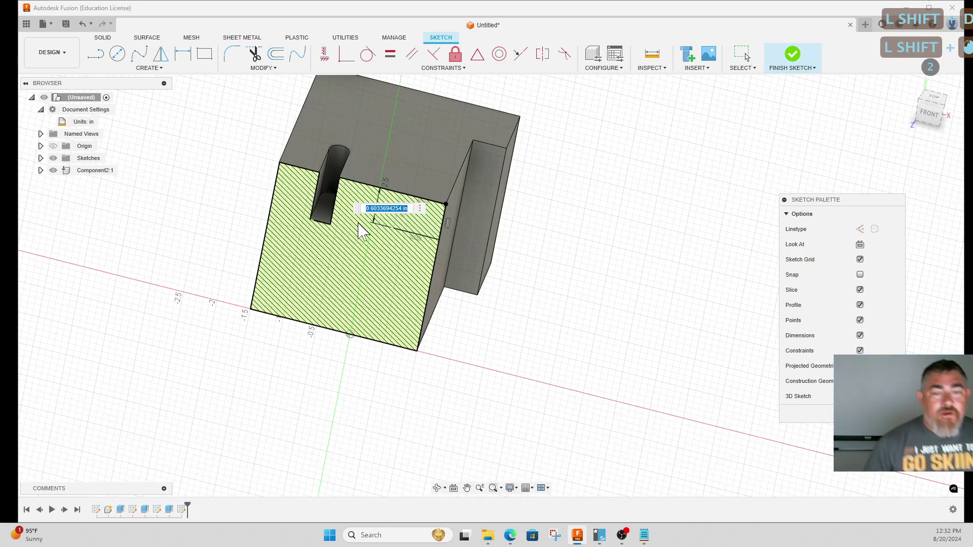
Enter 0.5 for the rectangle dimension on the mid-plane sketch and confirm it
{"action": "key", "text": "shift+KP_Decimal"}
{"action": "key", "text": "shift+KP_5"}
{"action": "key", "text": "shift+KP_Enter"}
{"action": "middle_click", "coordinate": [417, 227]}
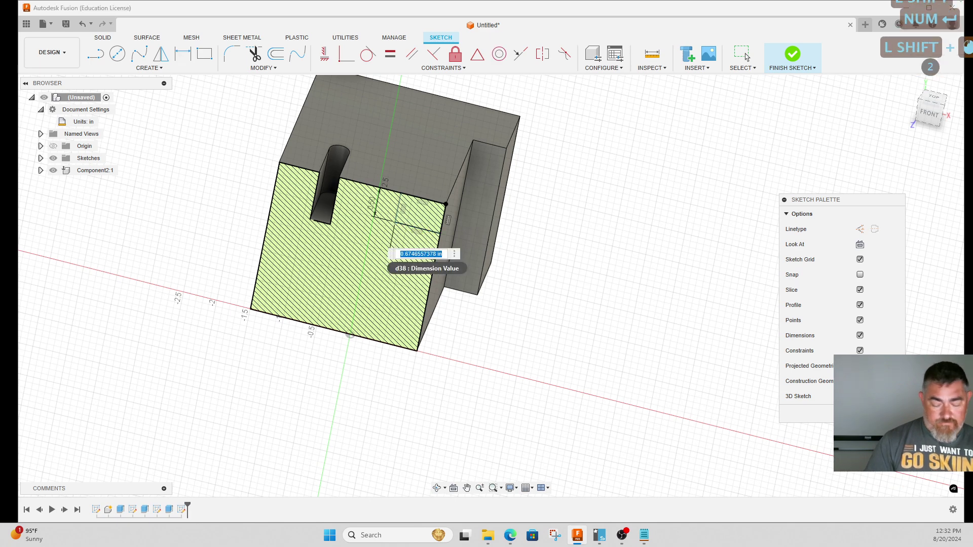
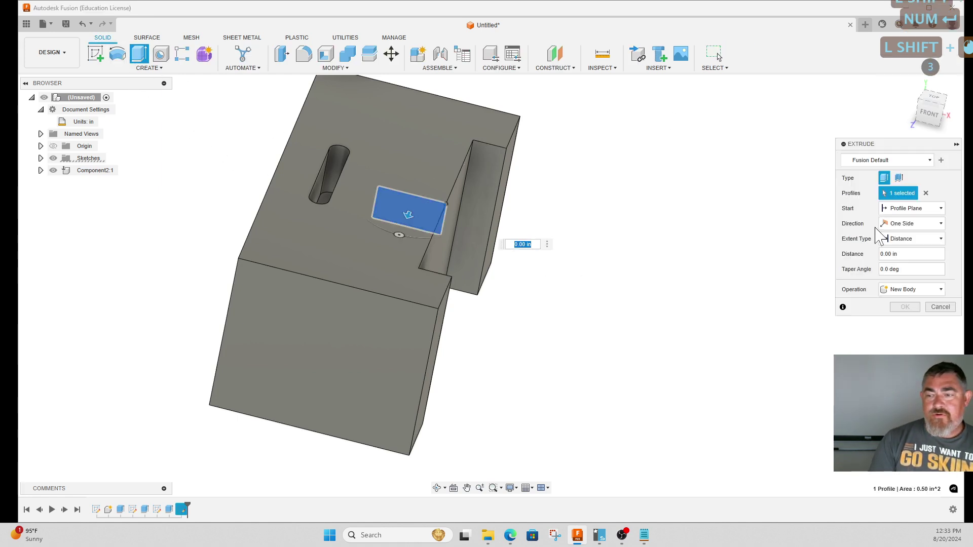
Cut the rectangle with symmetric direction to form the centered pocket, then inspect it from another side
{"action": "middle_click", "coordinate": [910, 227]}
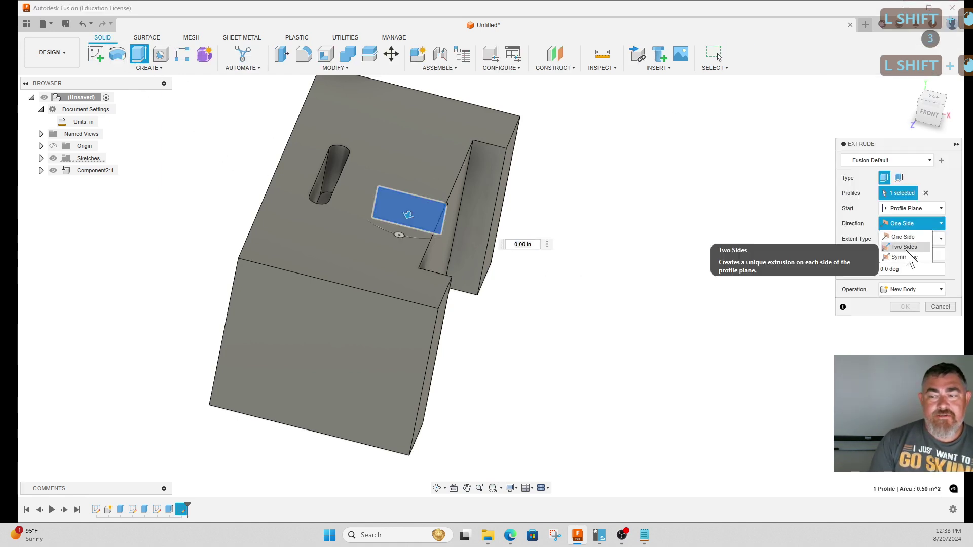
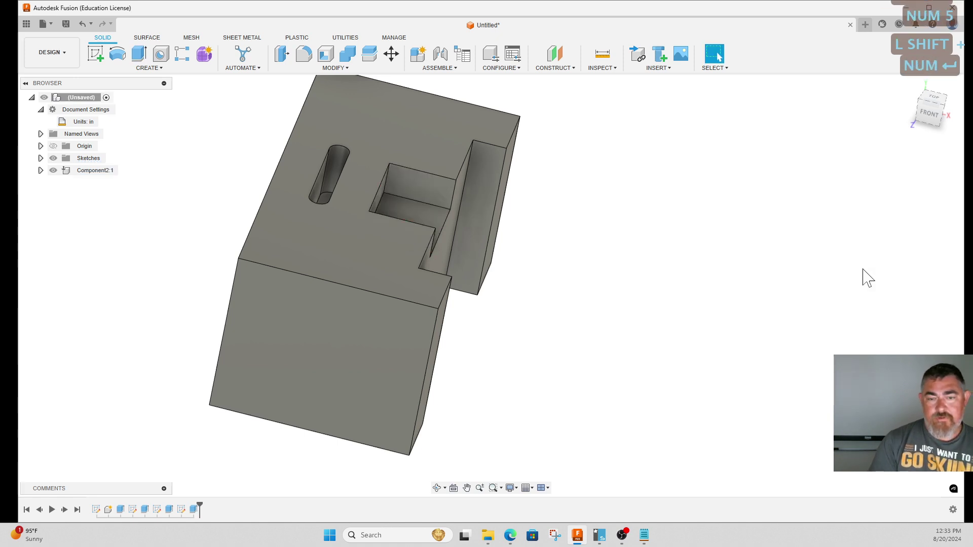
{"action": "middle_click", "coordinate": [813, 331]}
{"action": "middle_click", "coordinate": [807, 336]}
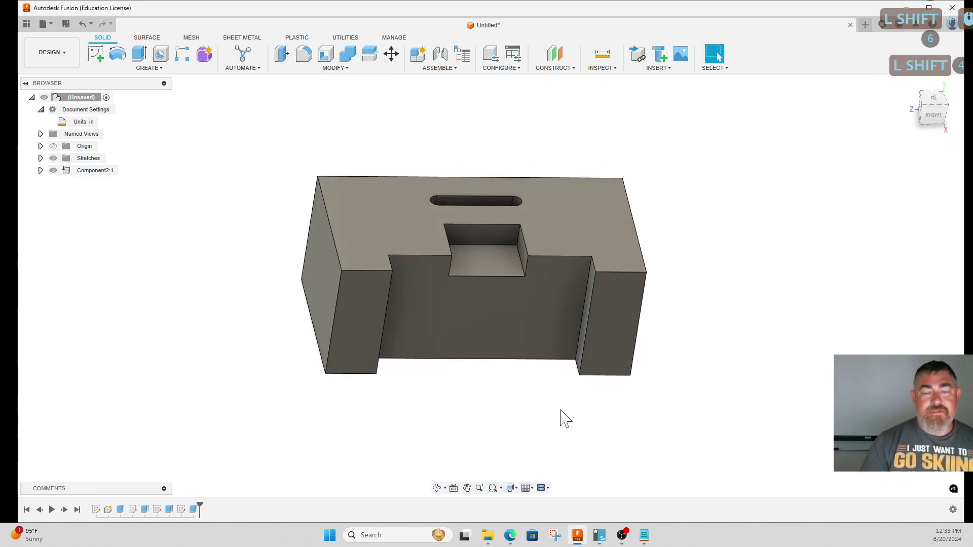
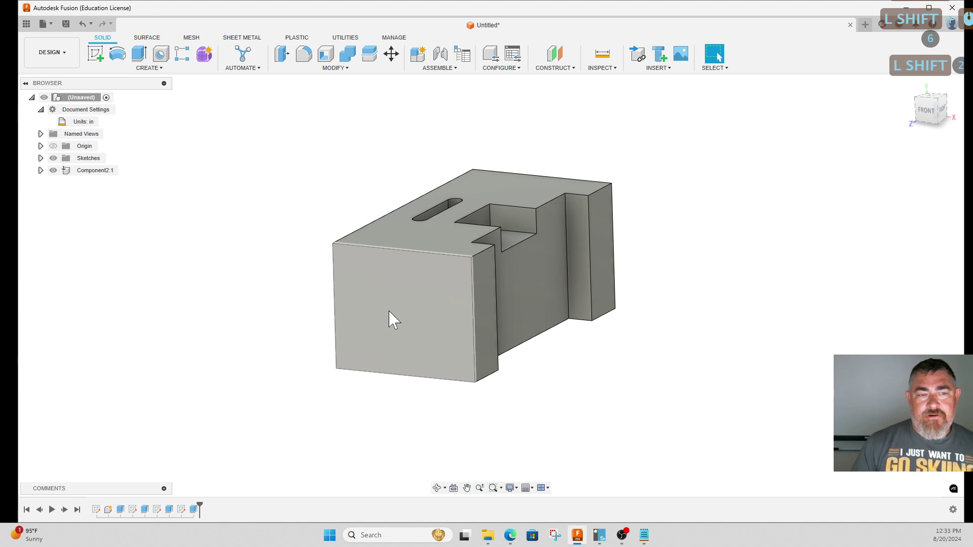
Begin a sketch on the block's front face and draw a corner-to-corner diagonal line
{"action": "left_click", "coordinate": [103, 61]}
{"action": "left_click", "coordinate": [394, 293]}
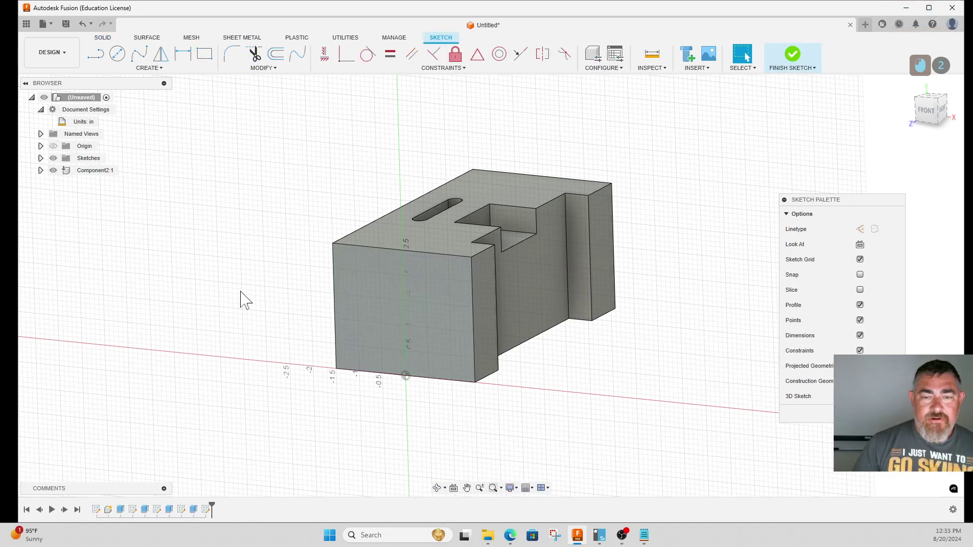
{"action": "key", "text": "l"}
{"action": "left_click", "coordinate": [339, 249]}
{"action": "left_click", "coordinate": [102, 61]}
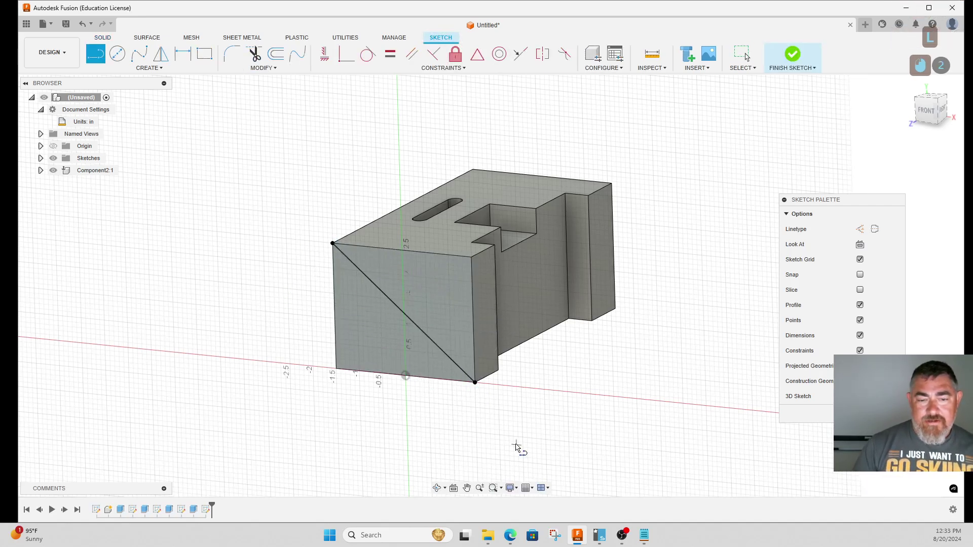
{"action": "key", "text": "Escape"}
{"action": "key", "text": "Escape"}
Convert the diagonal line to construction geometry
{"action": "left_click", "coordinate": [447, 354]}
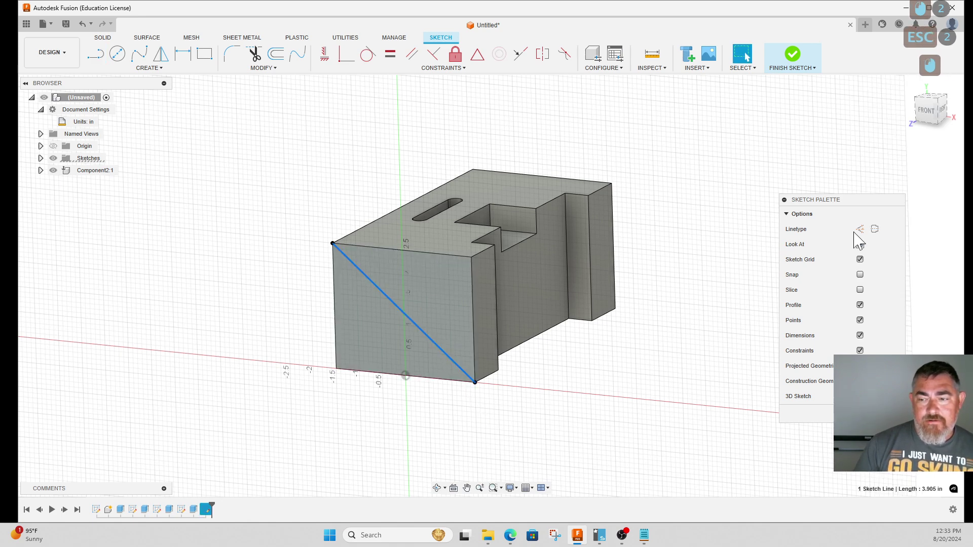
{"action": "left_click", "coordinate": [866, 237]}
{"action": "left_click", "coordinate": [664, 389]}
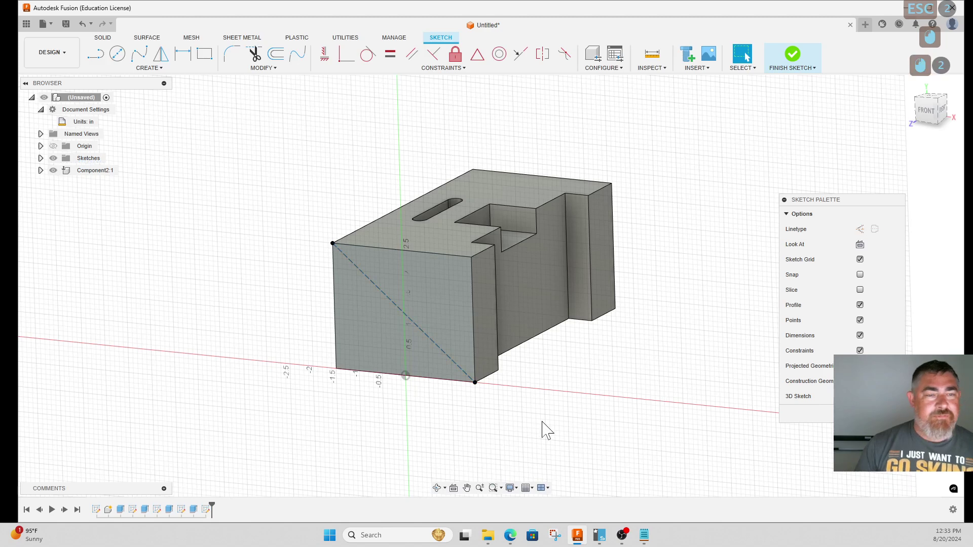
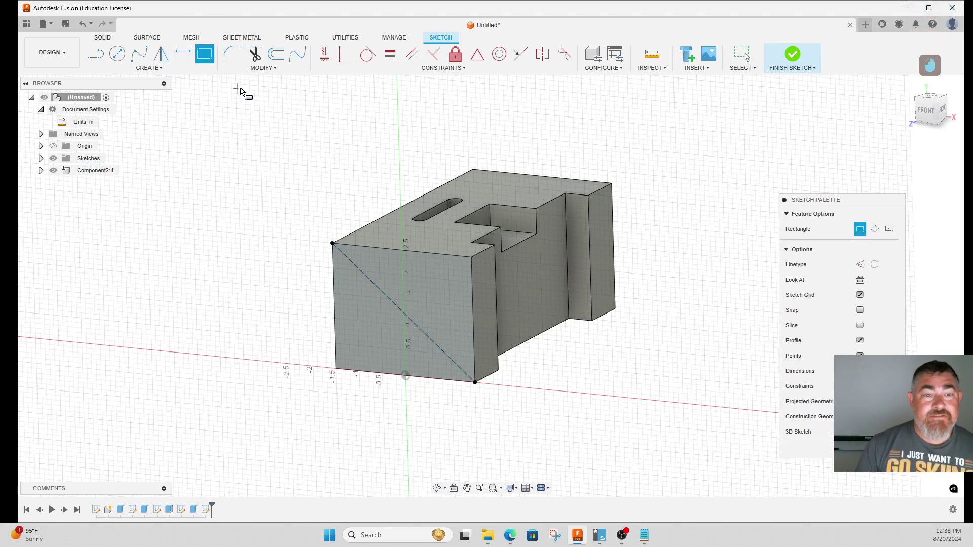
Draw a center rectangle on the diagonal's midpoint and deselect it
{"action": "left_click", "coordinate": [901, 241]}
{"action": "left_click", "coordinate": [410, 317]}
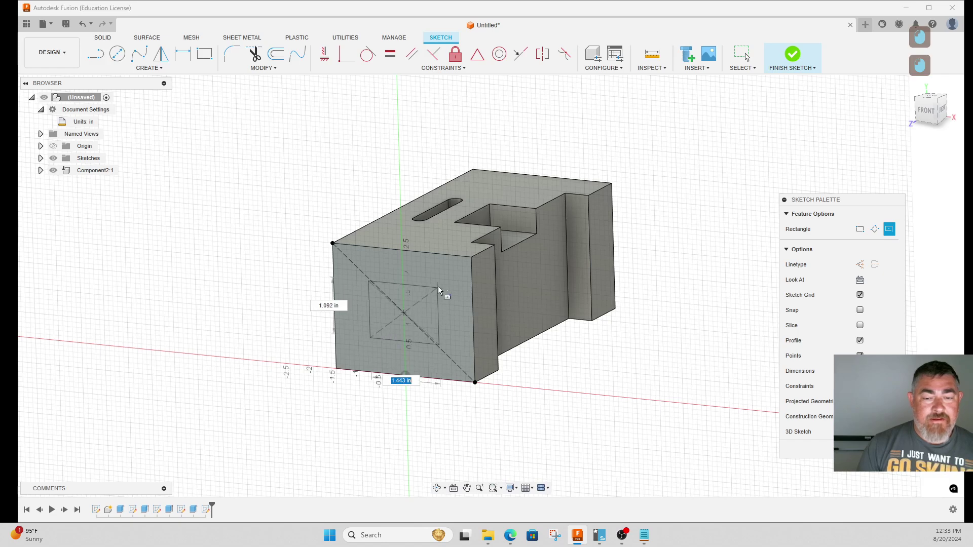
{"action": "left_click", "coordinate": [454, 282]}
{"action": "key", "text": "Escape"}
{"action": "left_click", "coordinate": [454, 286]}
{"action": "left_click", "coordinate": [455, 285]}
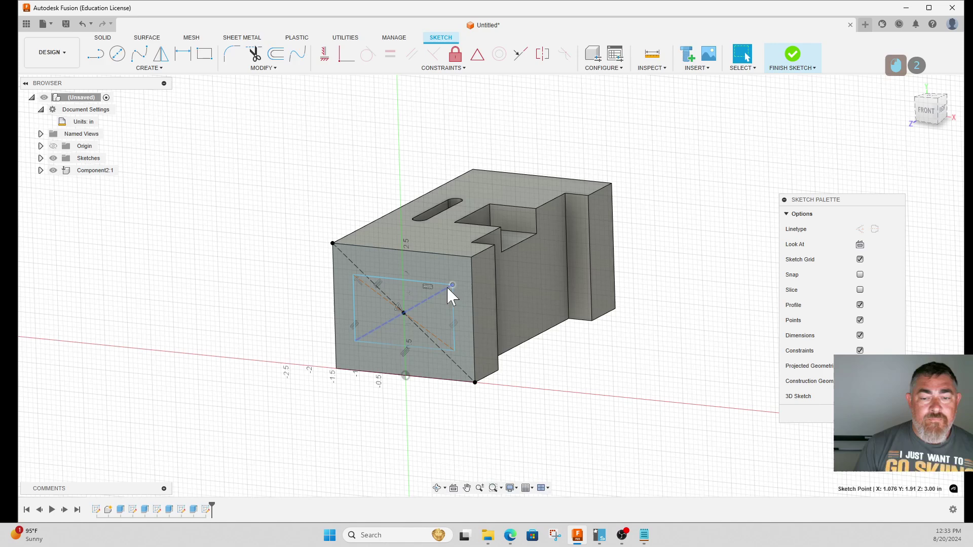
{"action": "left_click", "coordinate": [226, 325]}
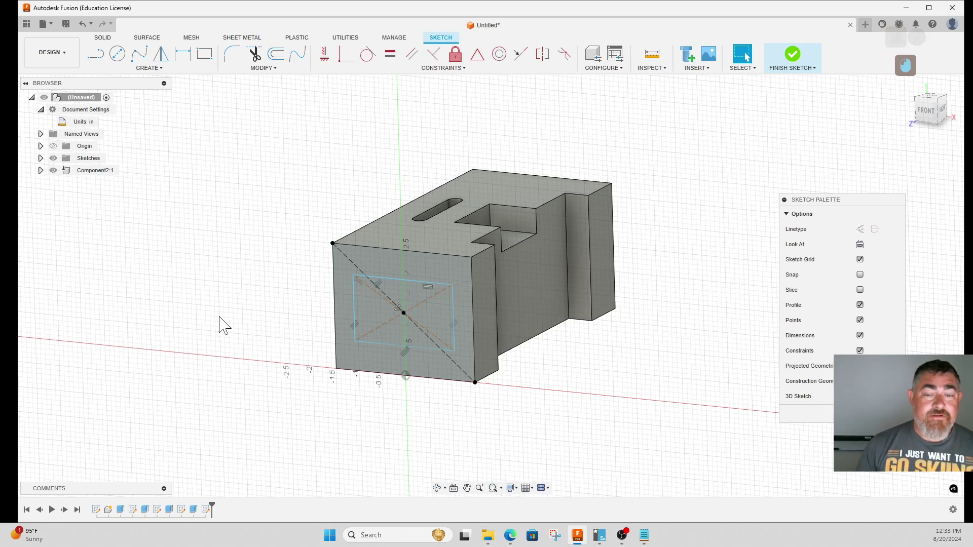
{"action": "left_click", "coordinate": [226, 325]}
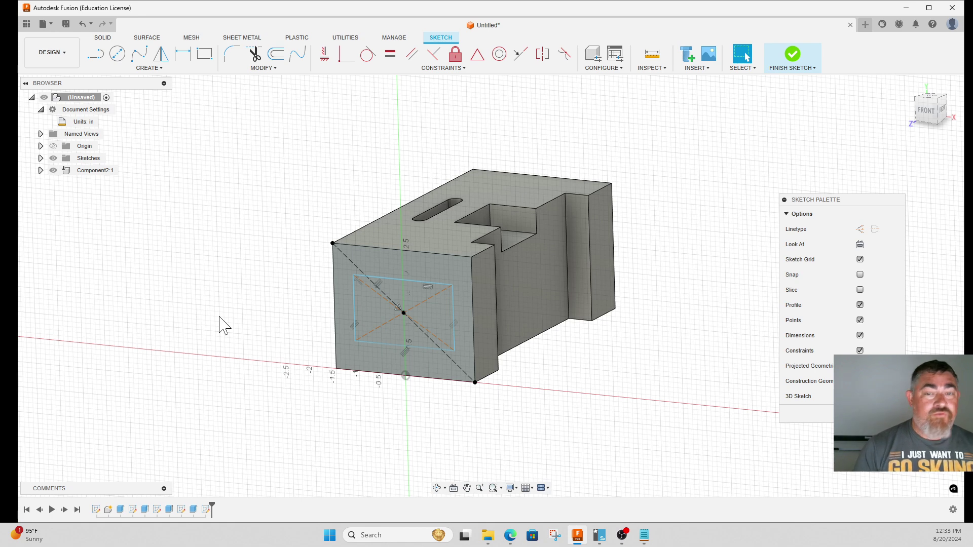